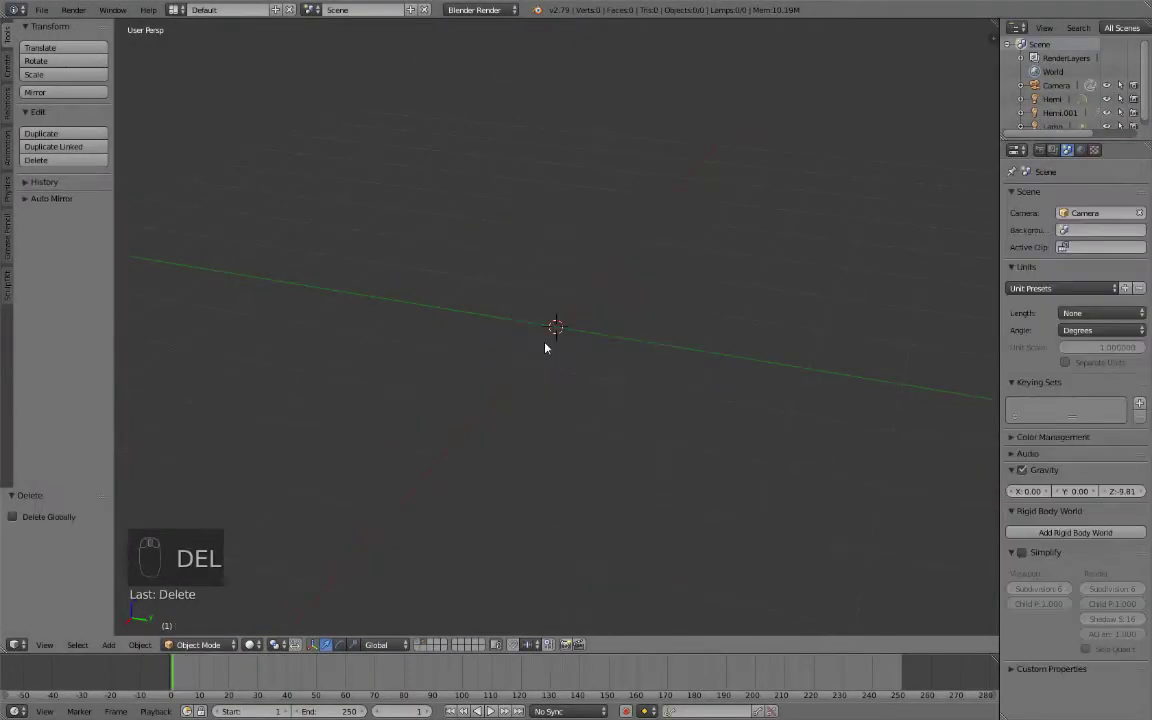
Add a UV sphere to the empty scene from the Shift+A add menu
key("shift+a")
left_click_drag(498, 382, 8, 287)
left_click_drag(8, 287, 63, 219)
left_click_drag(63, 219, 56, 178)
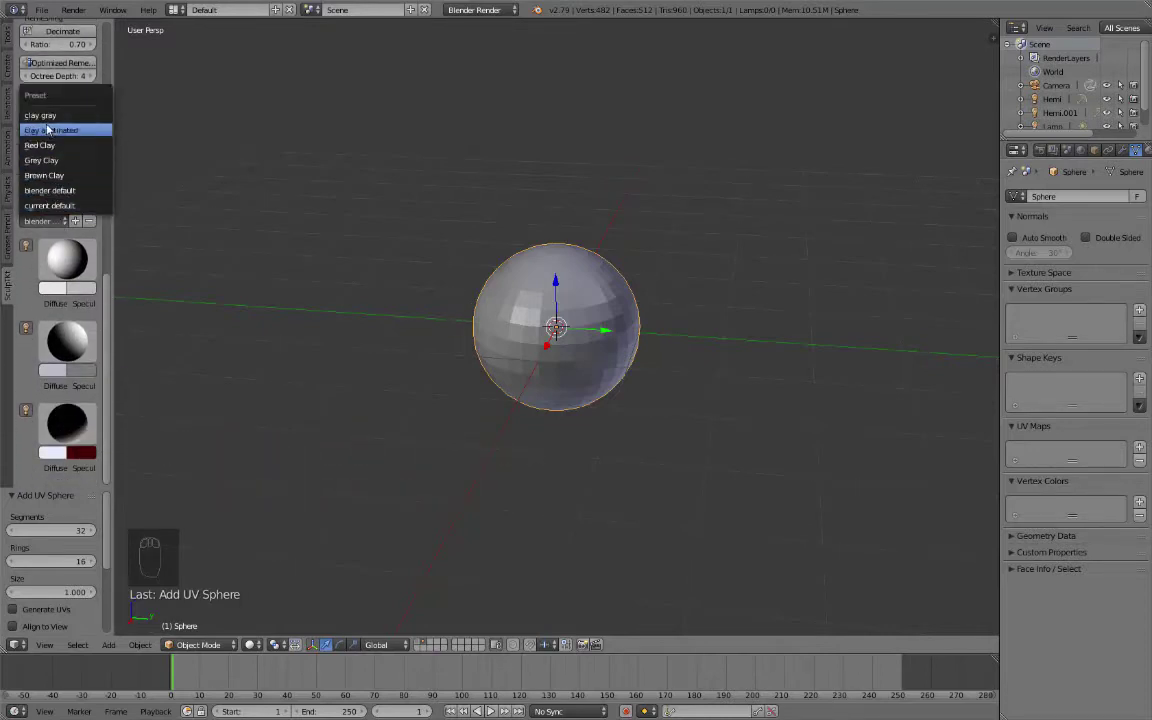
Apply the clay gray matcap, view from the front, and rotate the sphere mesh 90 degrees in Edit Mode
left_click_drag(521, 423, 564, 327)
key("KP_1")
key("KP_5")
key("Tab")
key("r")
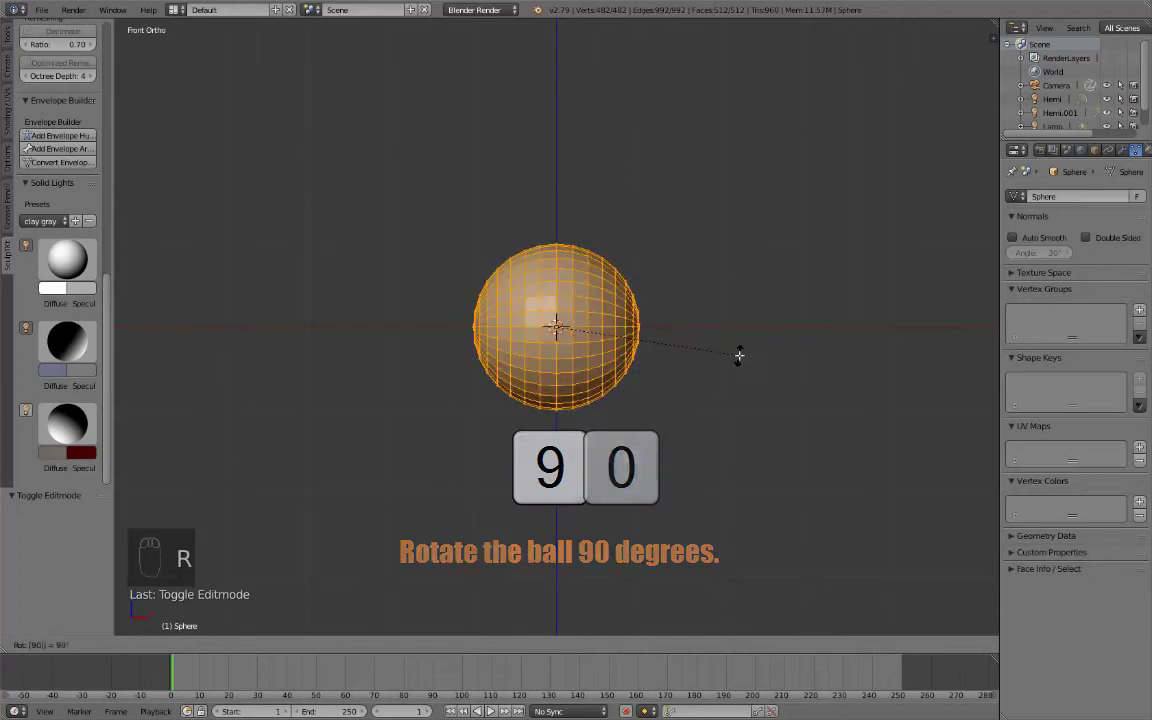
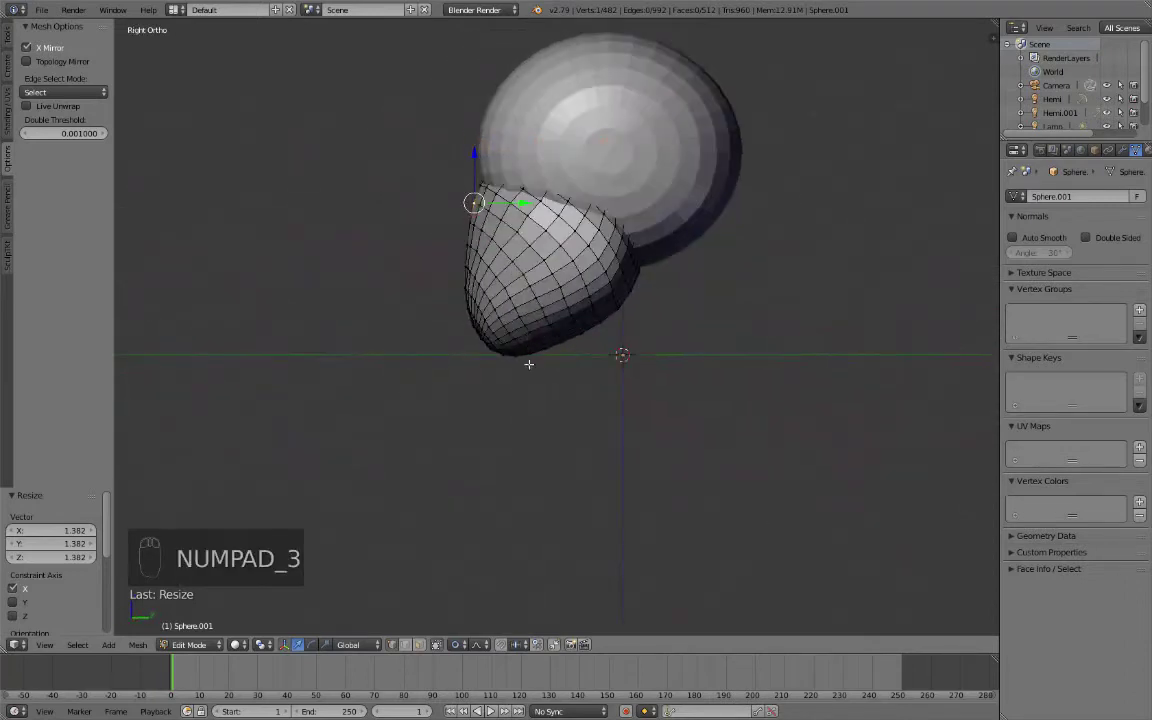
Add a cylinder and fit it beneath the head as a thin, tilted neck
key("Tab")
left_click_drag(597, 371, 542, 153)
key("shift+a")
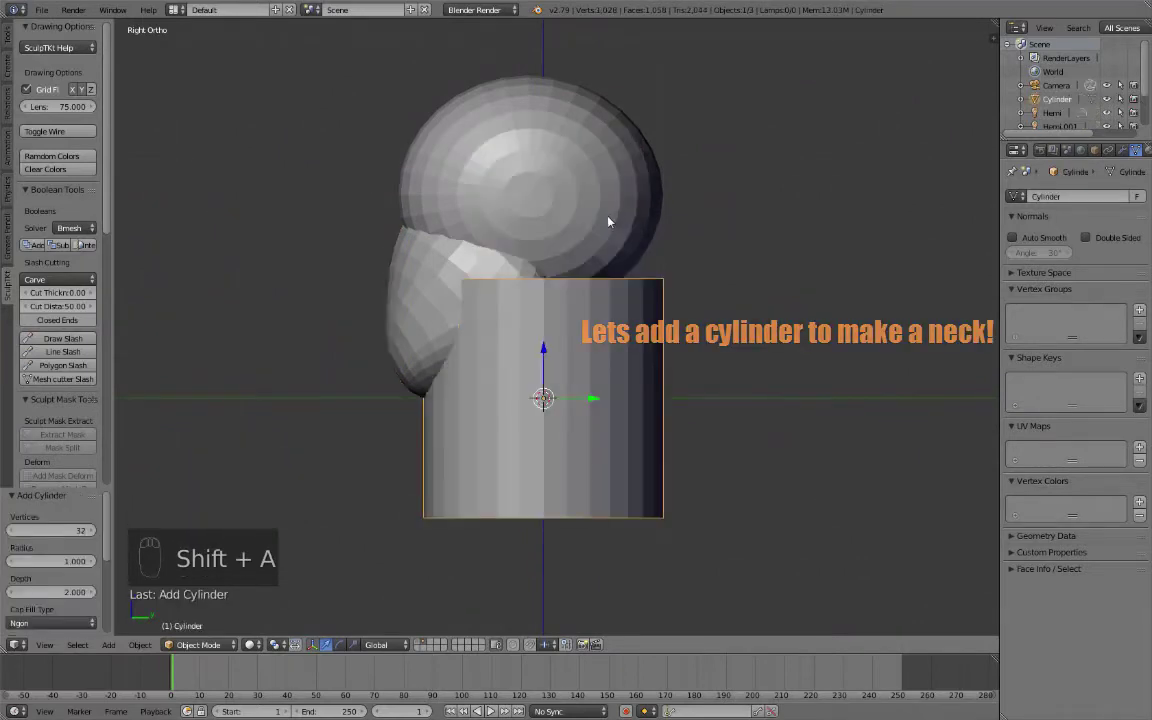
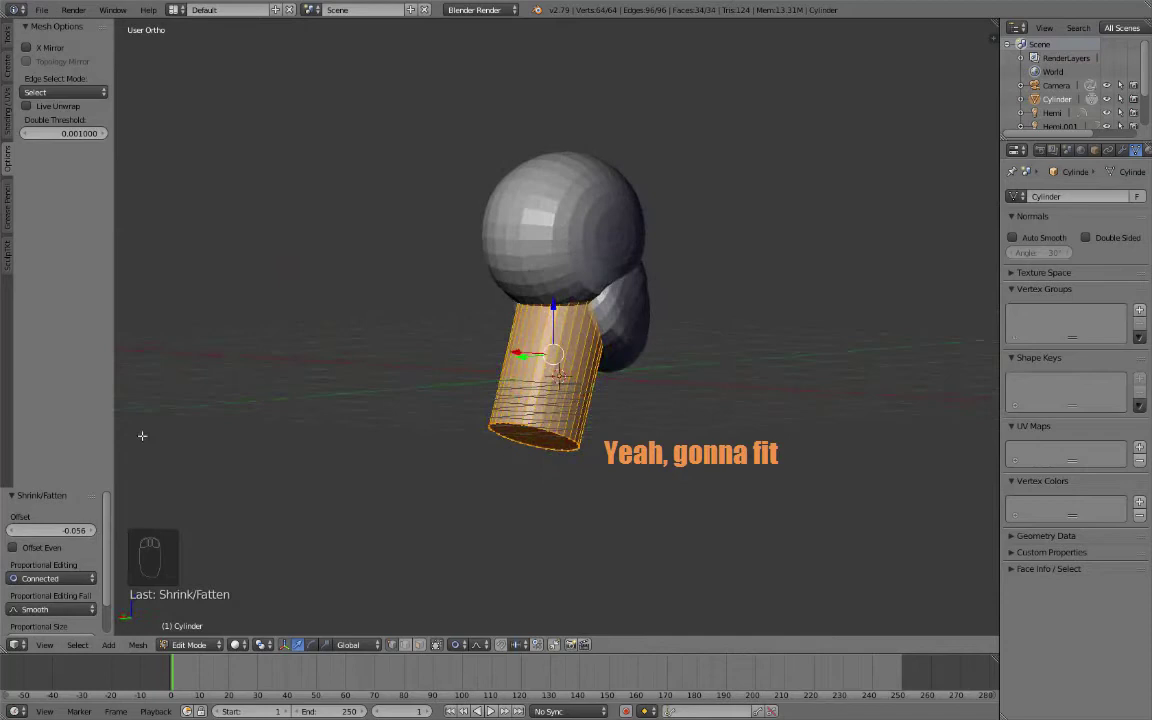
key("Tab")
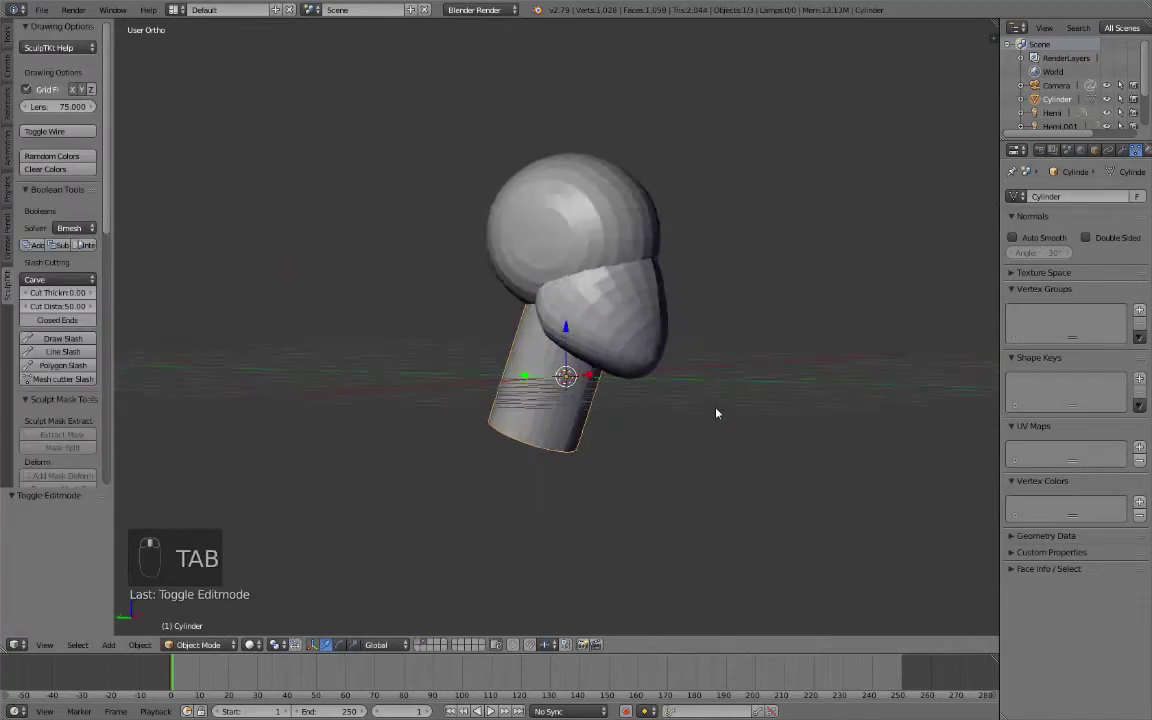
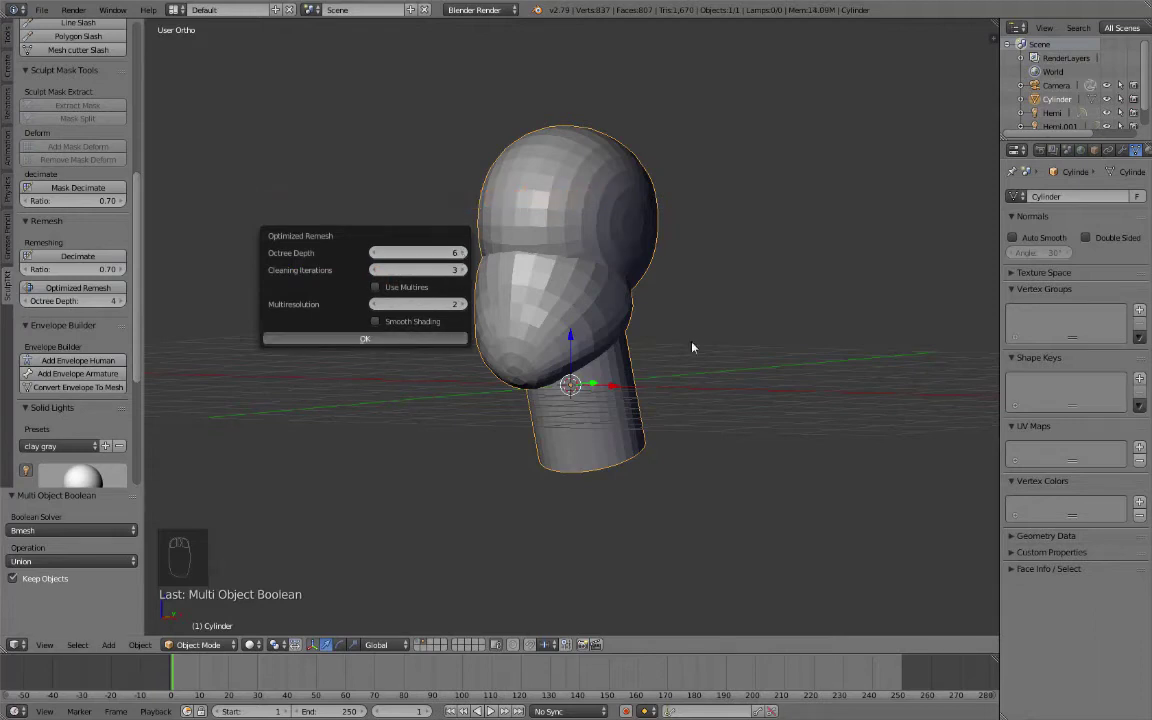
Remesh the joined head and neck at octree depth 6 and switch to Sculpt Mode
left_click_drag(556, 332, 606, 327)
key("alt+w")
key("f")
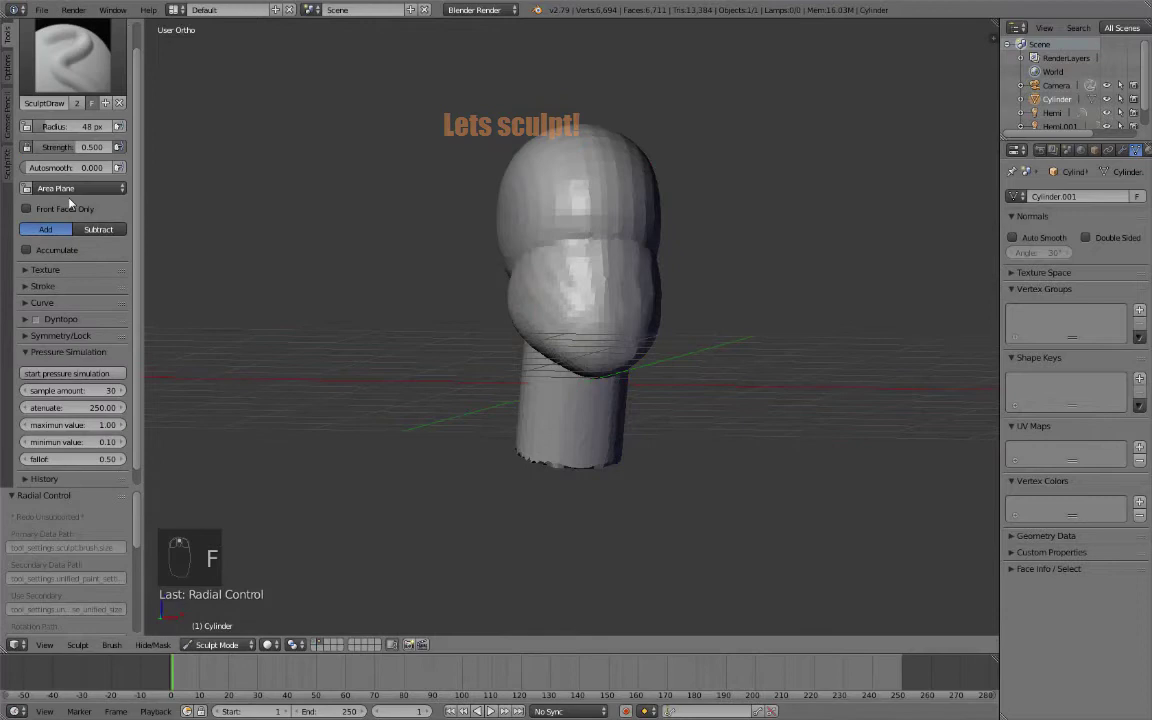
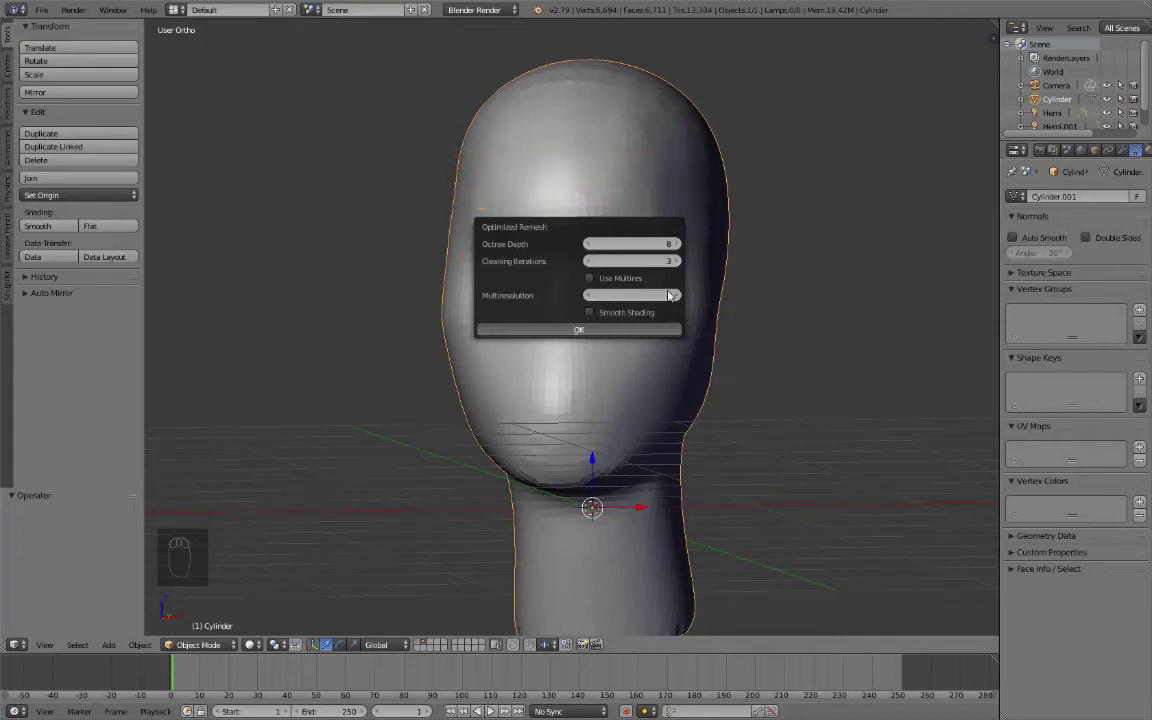
left_click_drag(659, 306, 558, 322)
key("alt+w")
left_click_drag(486, 228, 673, 326)
left_click_drag(615, 322, 583, 317)
key("f")
left_click_drag(583, 317, 611, 321)
key("m")
left_click_drag(583, 314, 657, 302)
left_click_drag(657, 302, 703, 349)
key("shift+f")
left_click_drag(716, 349, 766, 424)
left_click_drag(824, 429, 779, 428)
key("ctrl+i")
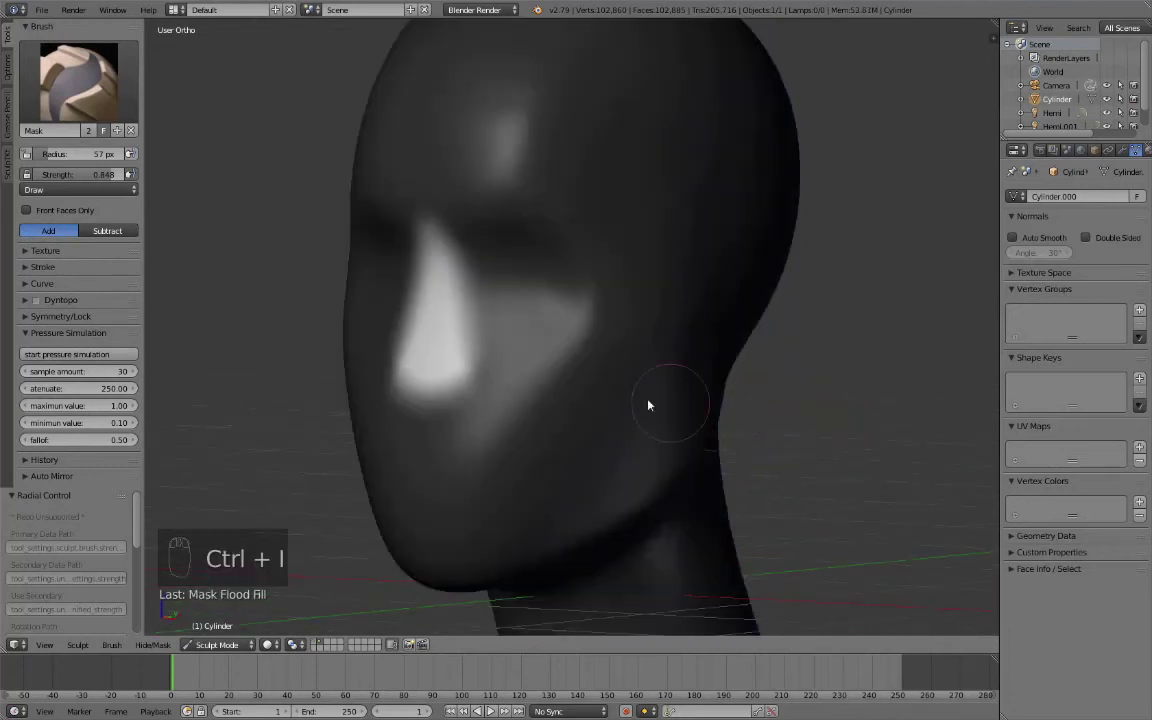
Add a SculptTK mask deform rig around the masked nose area
left_click_drag(560, 402, 596, 394)
key("alt+w")
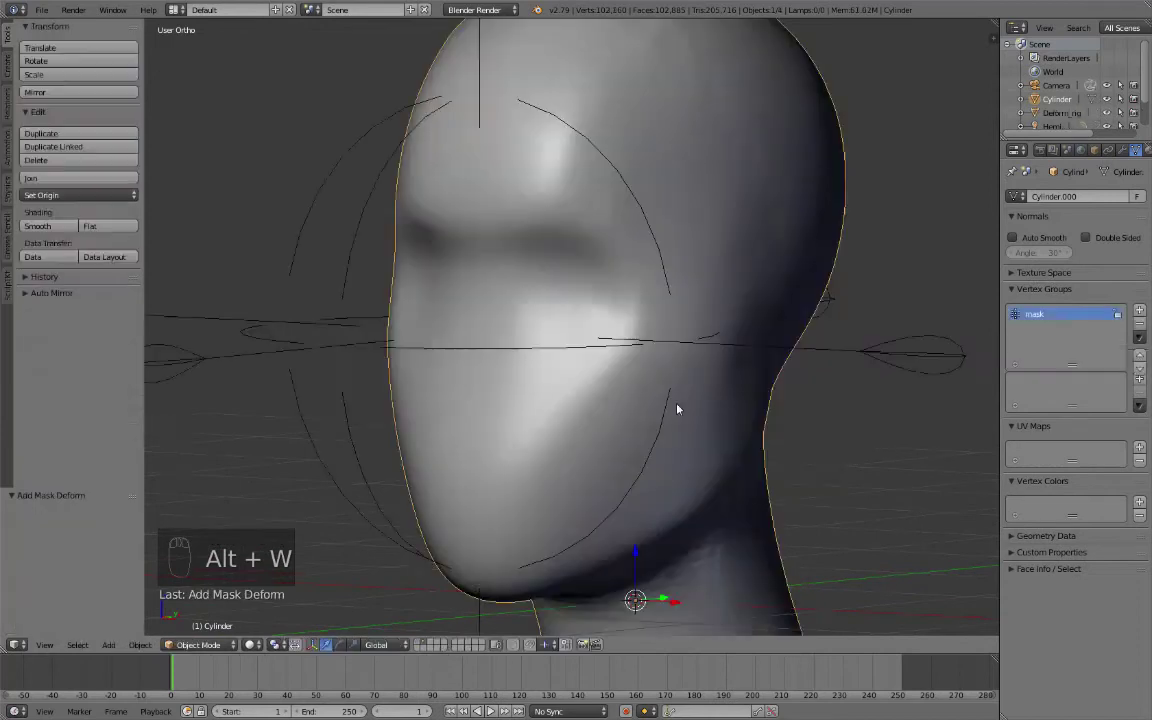
left_click_drag(677, 398, 506, 339)
left_click_drag(506, 339, 425, 258)
left_click_drag(563, 355, 425, 258)
key("g")
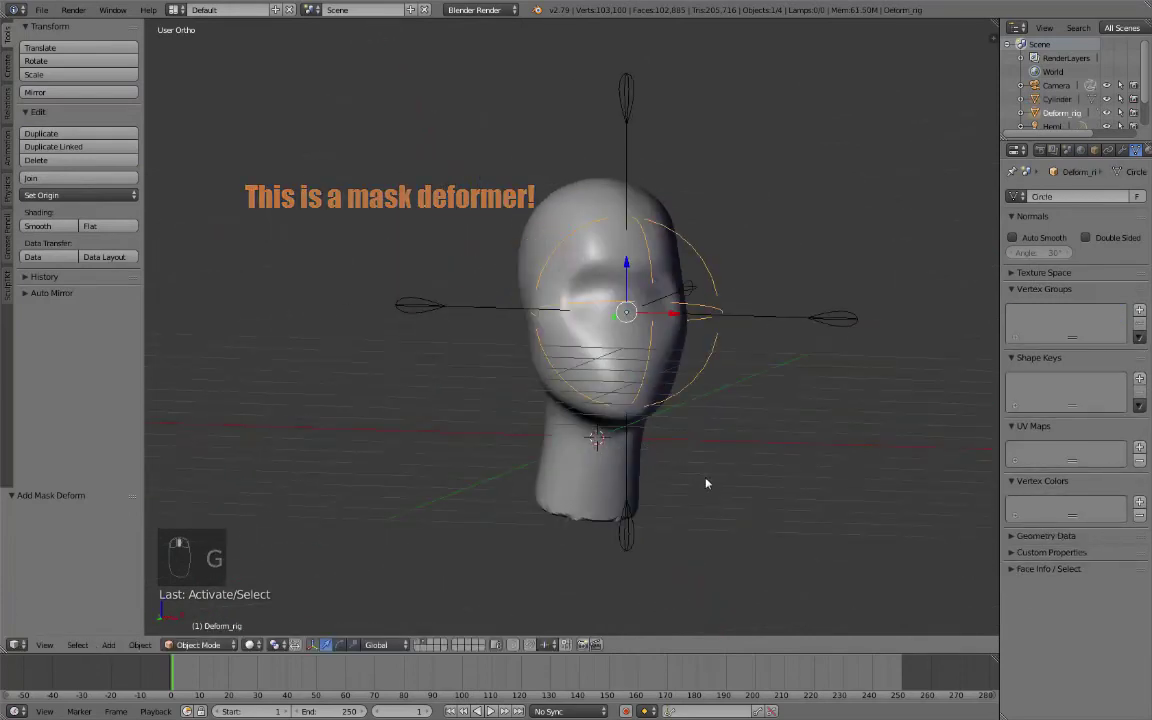
Select the deformer's central control and pull the nose outward from the face
key("s")
key("g")
left_click_drag(582, 323, 765, 325)
middle_click(897, 273)
left_click_drag(901, 267, 510, 398)
left_click(869, 406)
middle_click(759, 403)
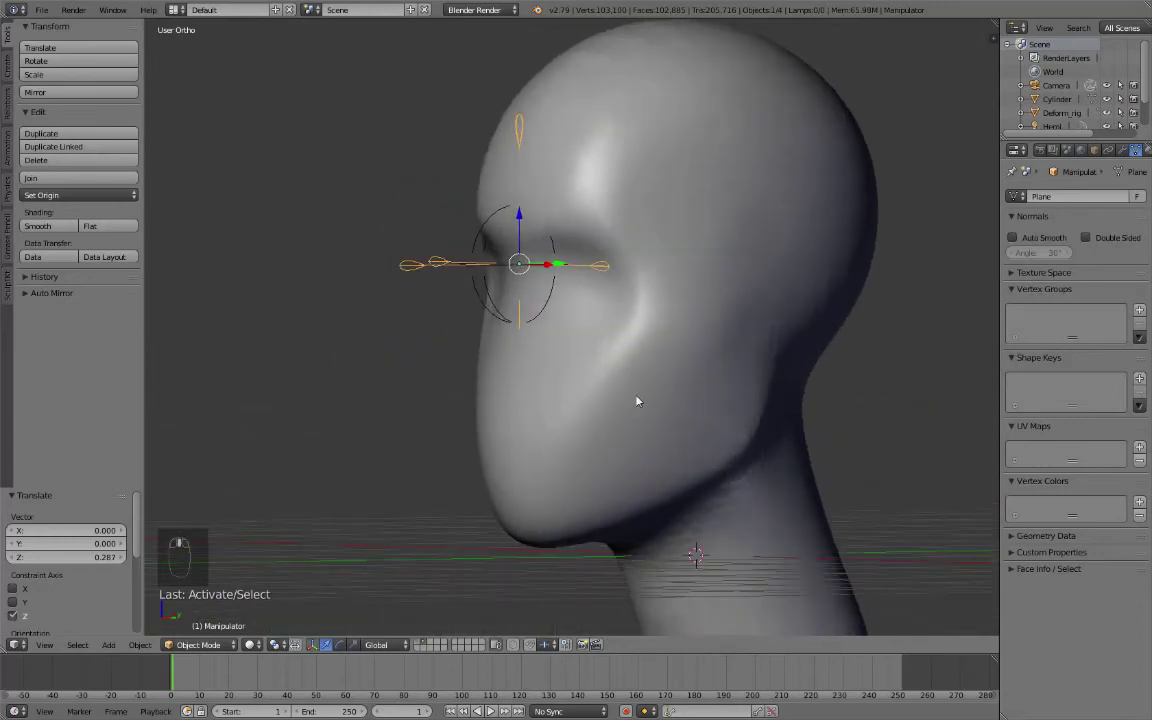
key("g")
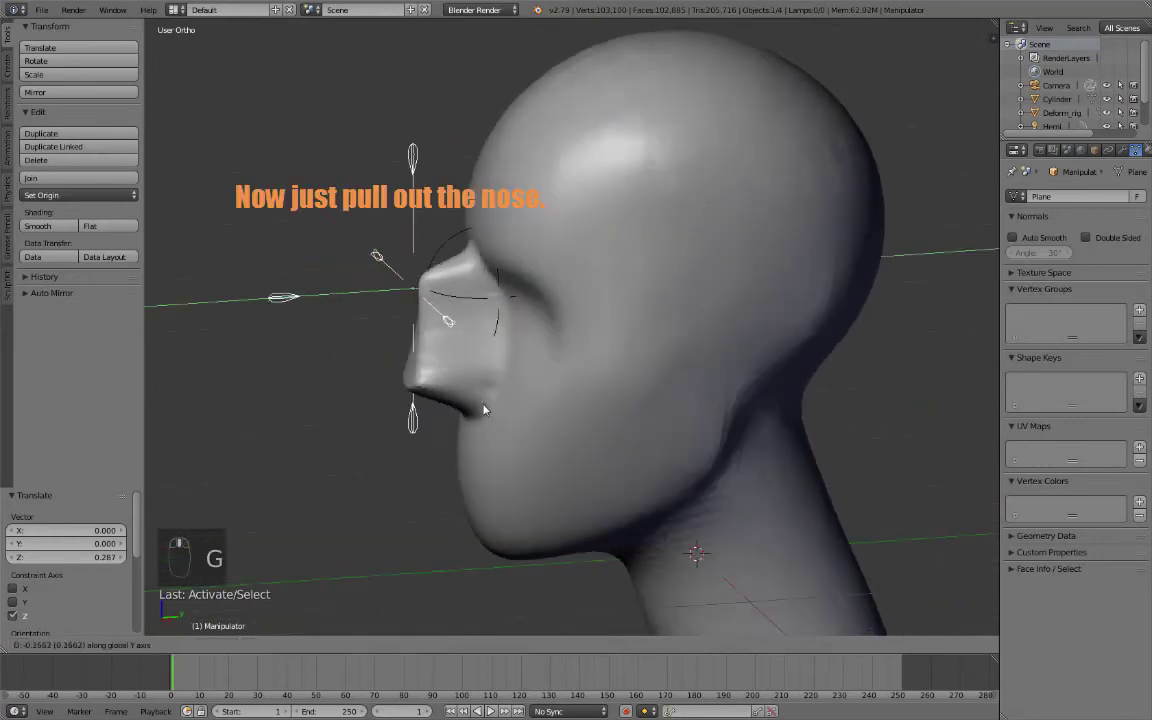
middle_click(832, 393)
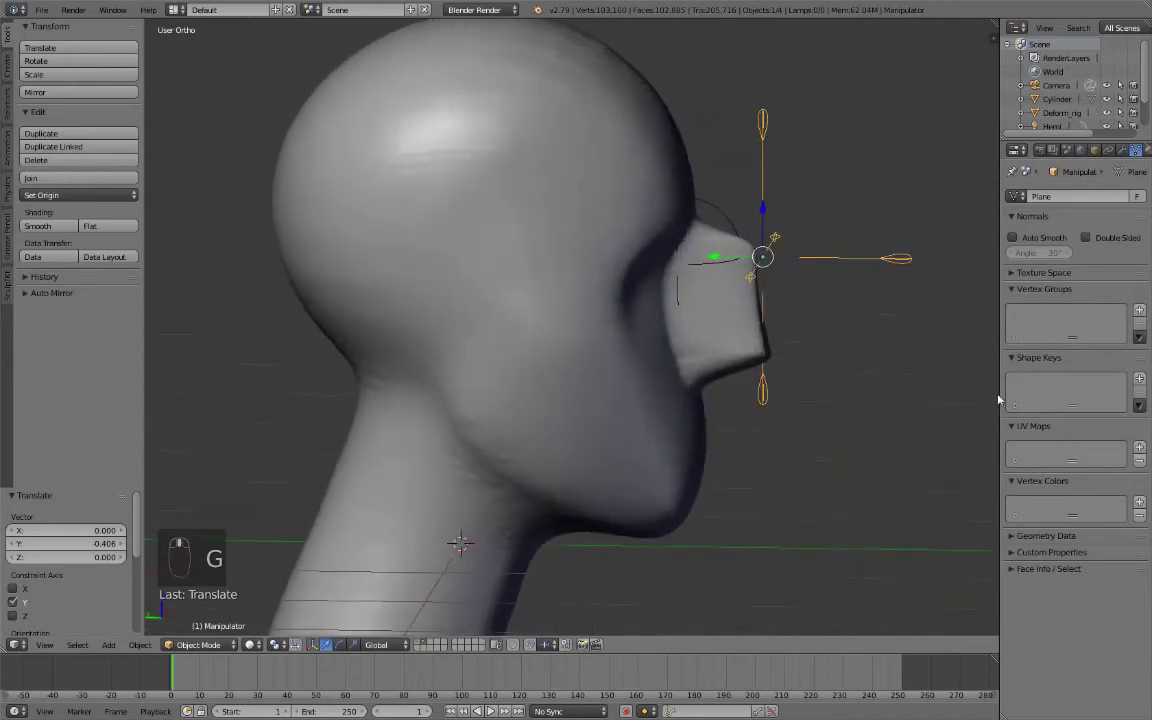
Tilt the nose downward at an angle and scale it to a smaller, narrower size
key("r")
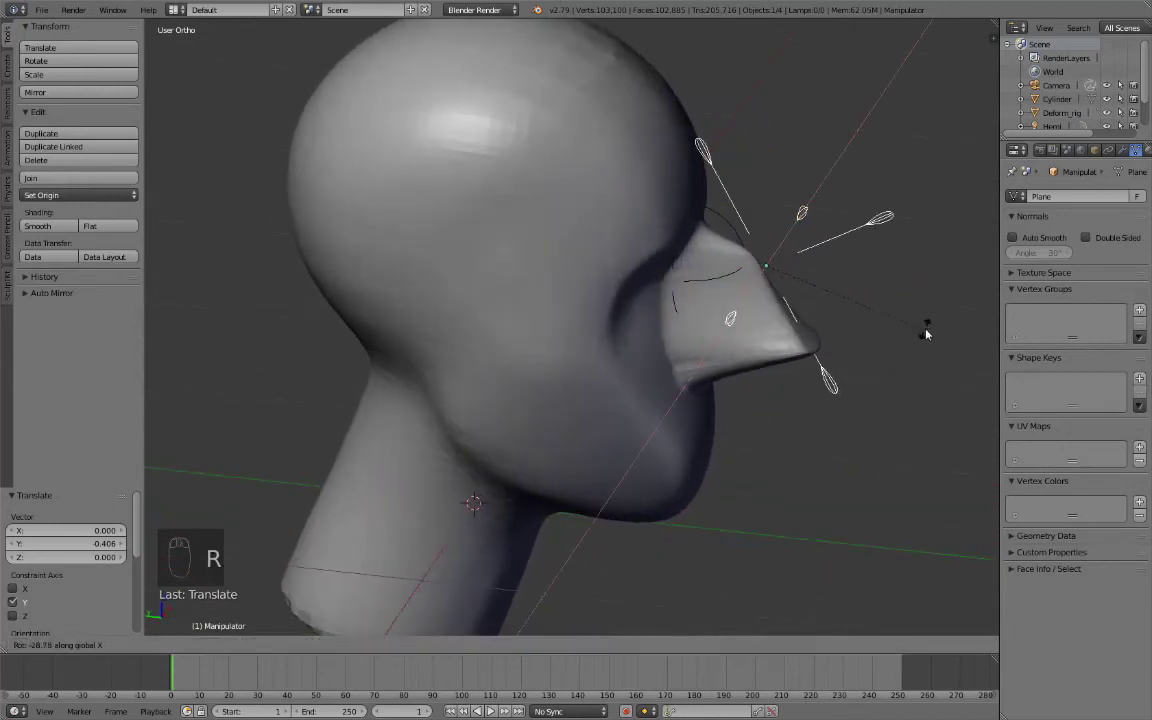
left_click_drag(729, 268, 536, 296)
middle_click(742, 336)
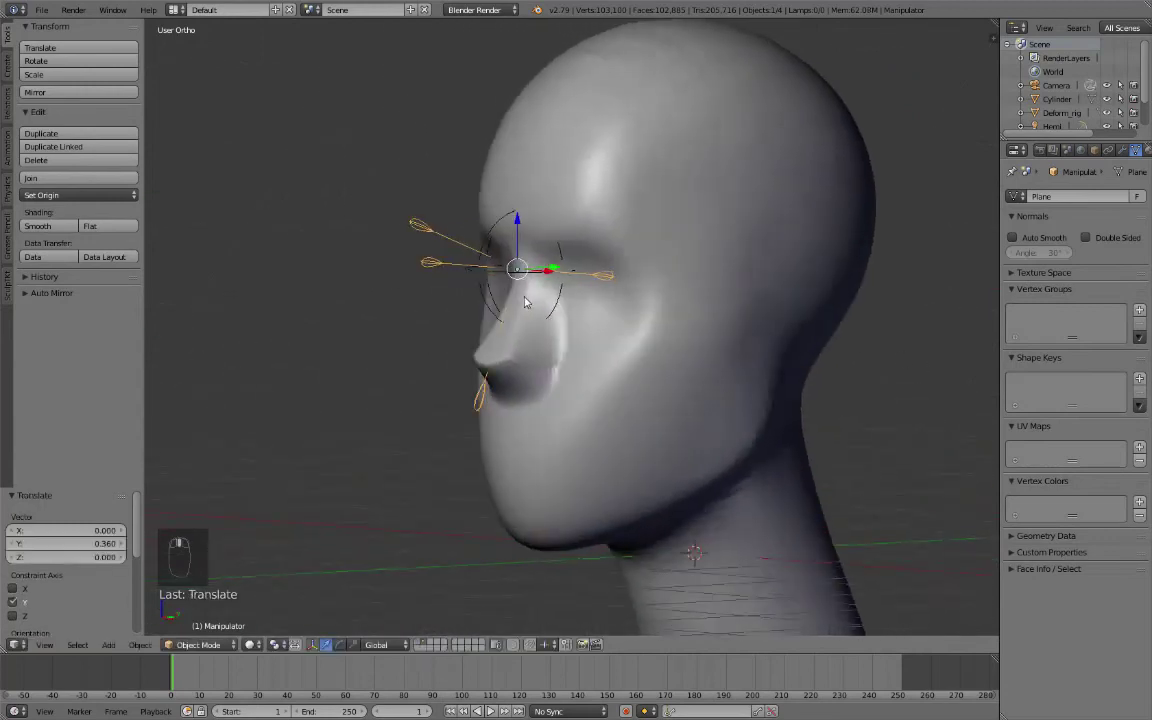
middle_click(422, 305)
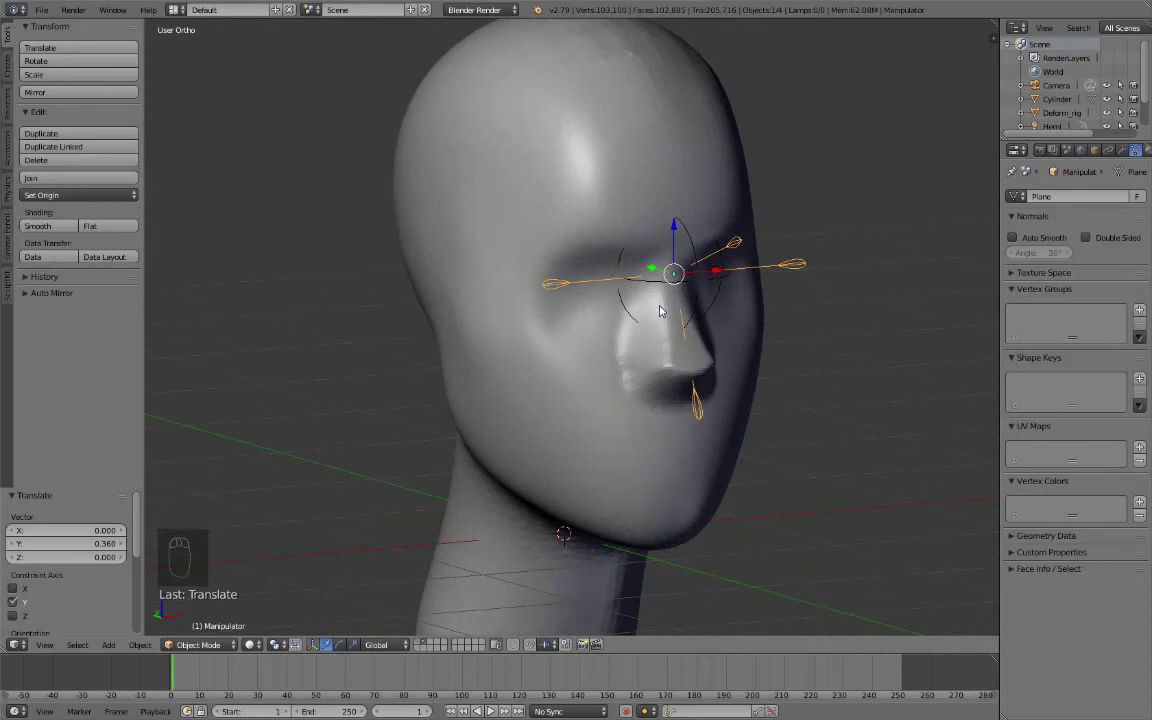
key("s")
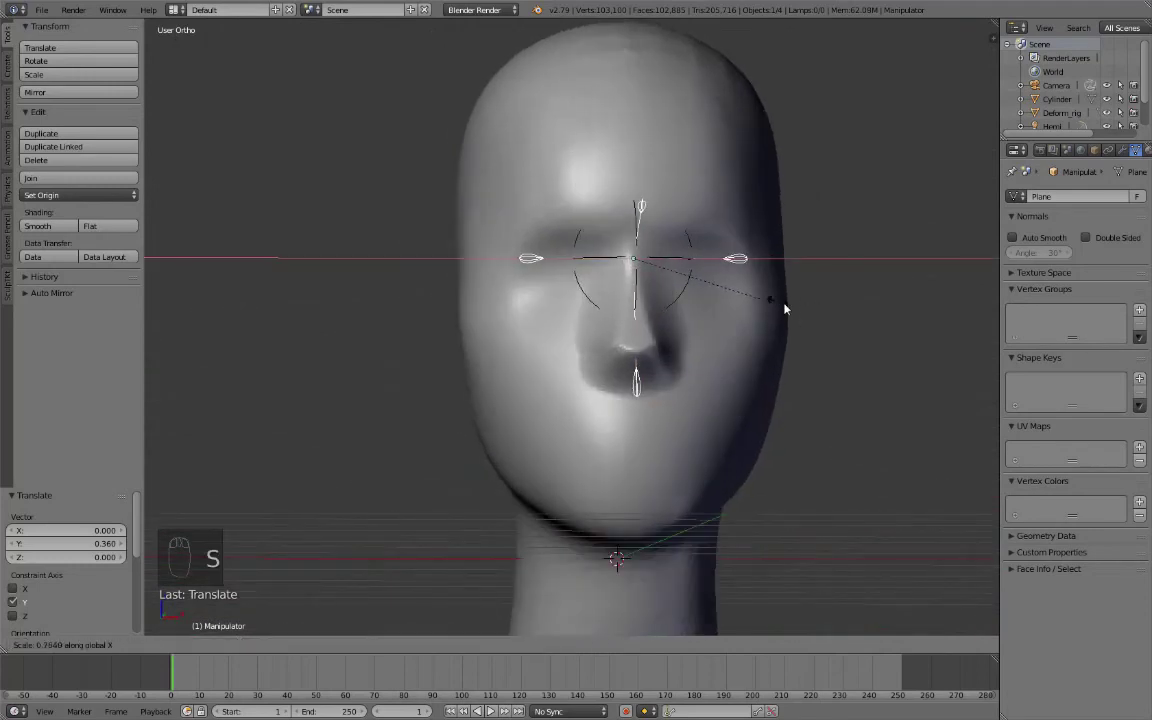
left_click_drag(738, 320, 609, 247)
left_click_drag(795, 331, 606, 322)
Apply the deformer via the Sculpt mode pie, clear the mask with Alt+M, and pick the Grab brush
key("alt+w")
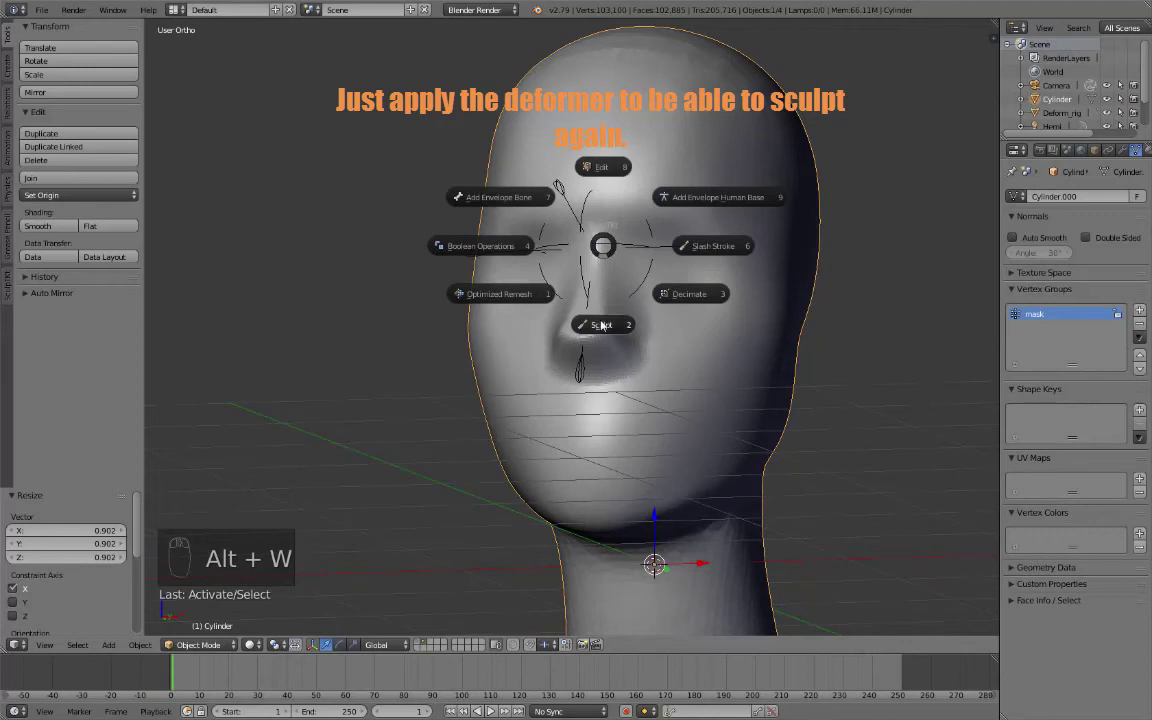
key("alt+w")
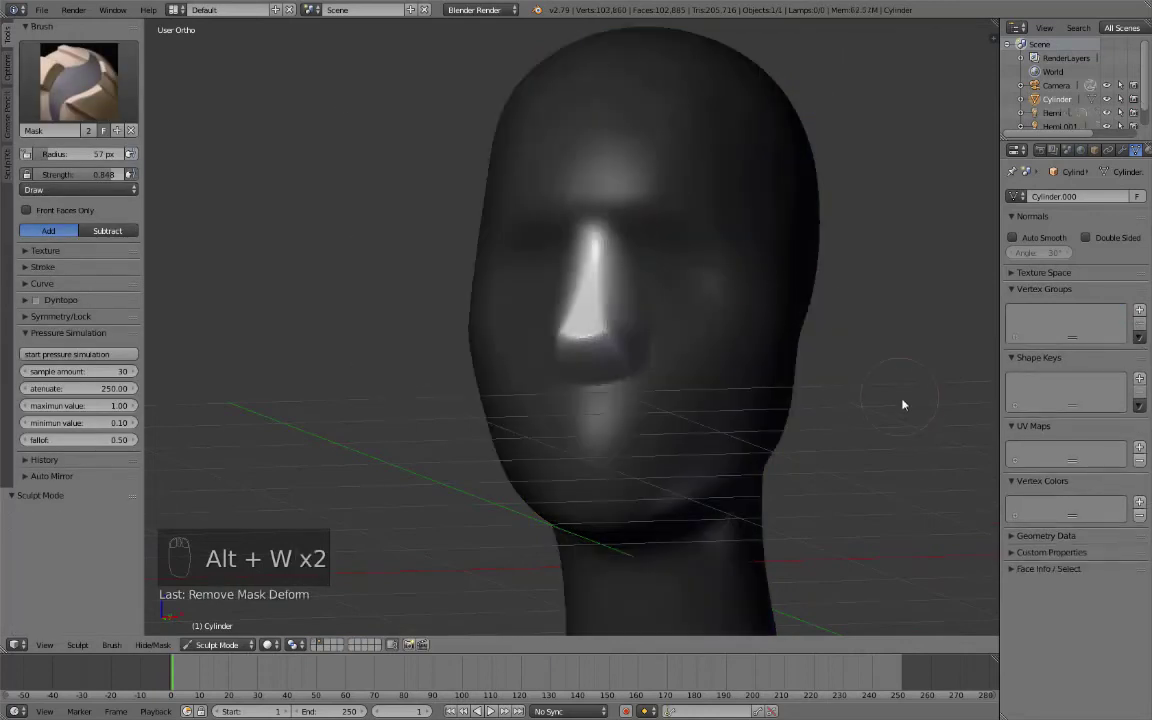
left_click_drag(828, 403, 639, 375)
key("alt+m")
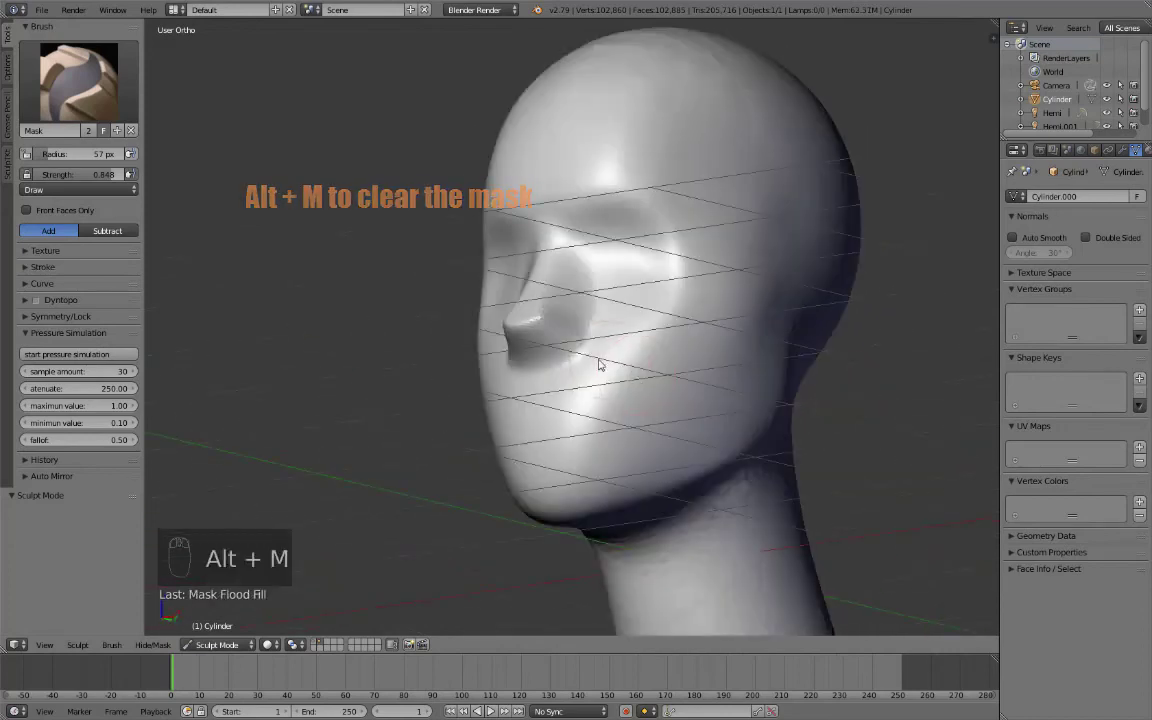
key("f")
key("g")
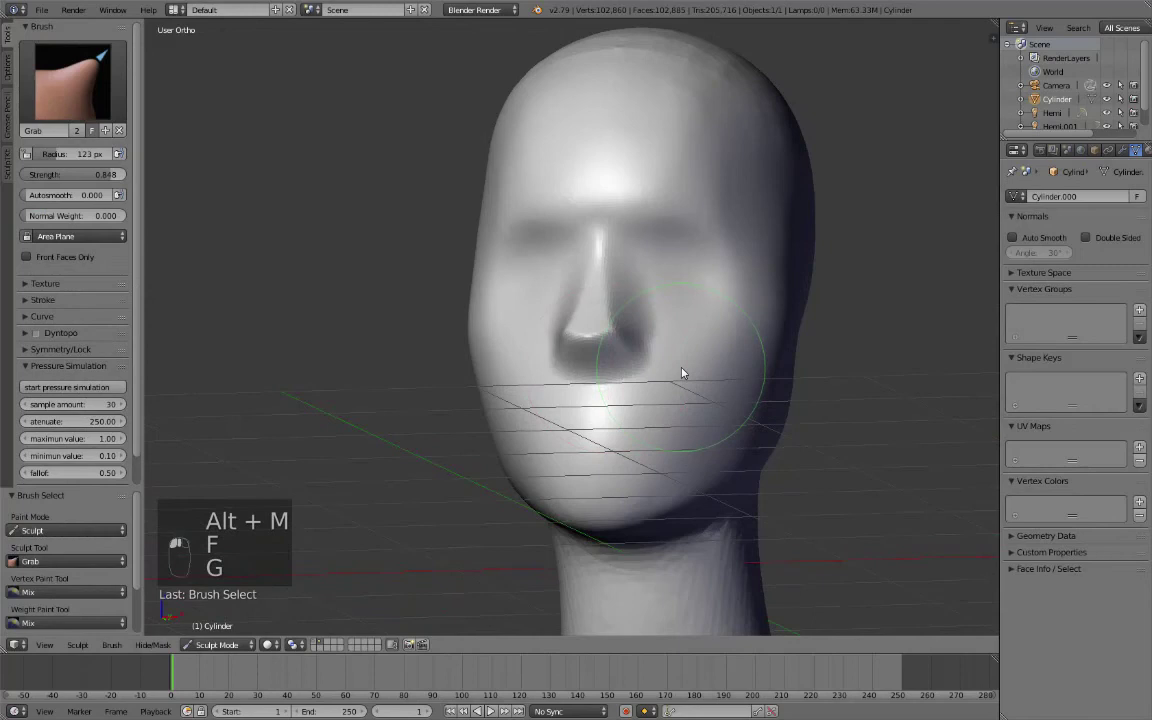
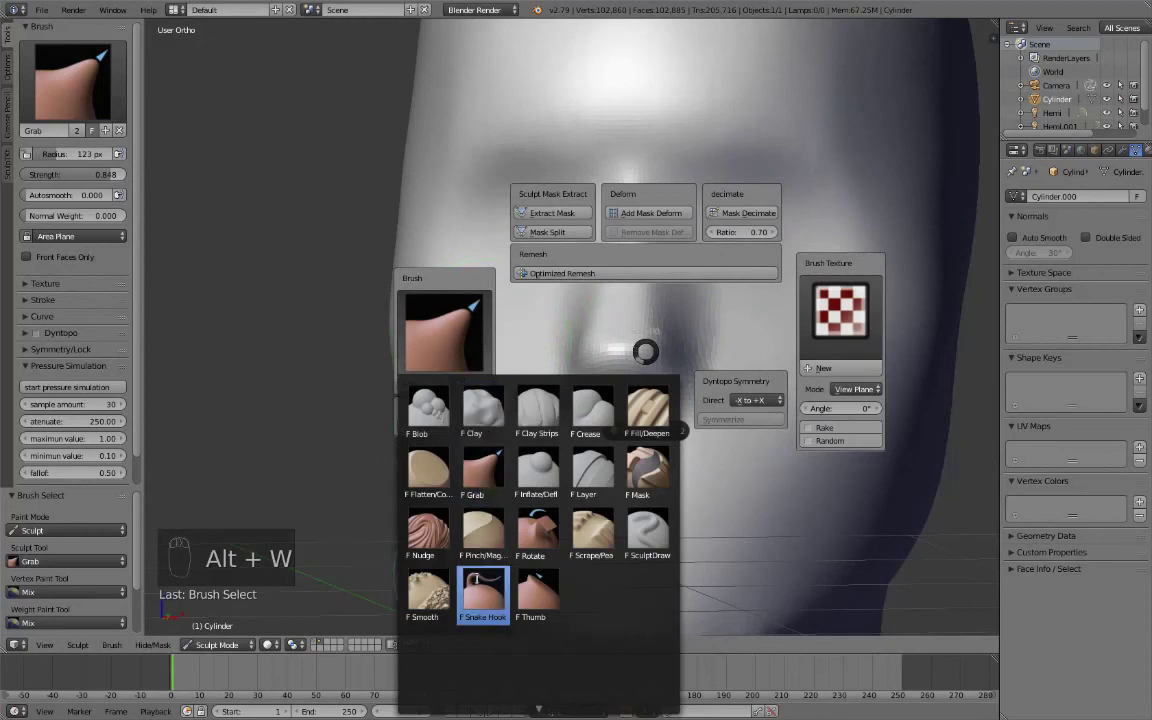
Pull the face surface into shape with the Grab brush, forming the cheeks and jaw
middle_click(685, 348)
left_click_drag(722, 371, 617, 356)
key("ctrl+z")
key("shift+f")
left_click_drag(676, 367, 479, 341)
left_click_drag(763, 384, 719, 327)
key("f")
middle_click(744, 362)
key("f")
left_click_drag(460, 342, 820, 359)
left_click_drag(467, 363, 499, 396)
Refine the area around the nose with further Grab strokes
middle_click(704, 438)
middle_click(763, 448)
left_click_drag(776, 456, 673, 275)
left_click_drag(713, 403, 606, 325)
left_click(666, 277)
key("f")
left_click(606, 325)
middle_click(615, 317)
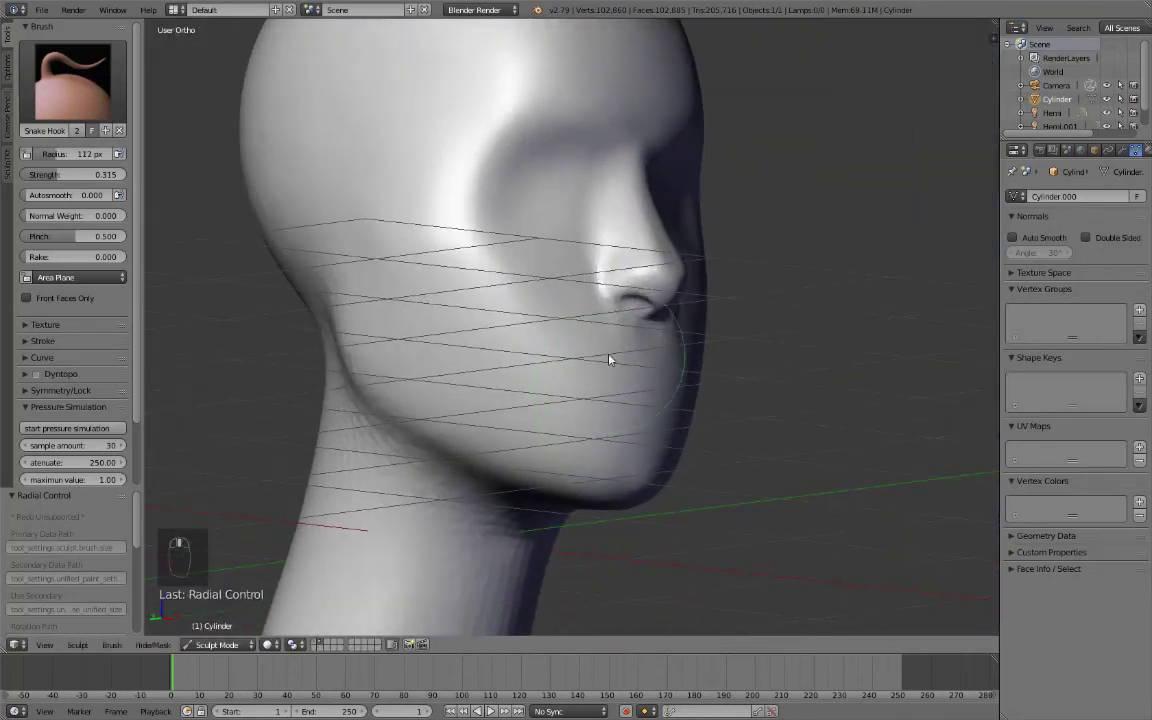
Pull out the lips with Snake Hook, then build up and even out the face with Clay Strips
key("alt+w")
key("f")
middle_click(626, 451)
left_click_drag(626, 451, 470, 460)
middle_click(470, 460)
key("f")
left_click(541, 477)
left_click_drag(536, 297, 686, 478)
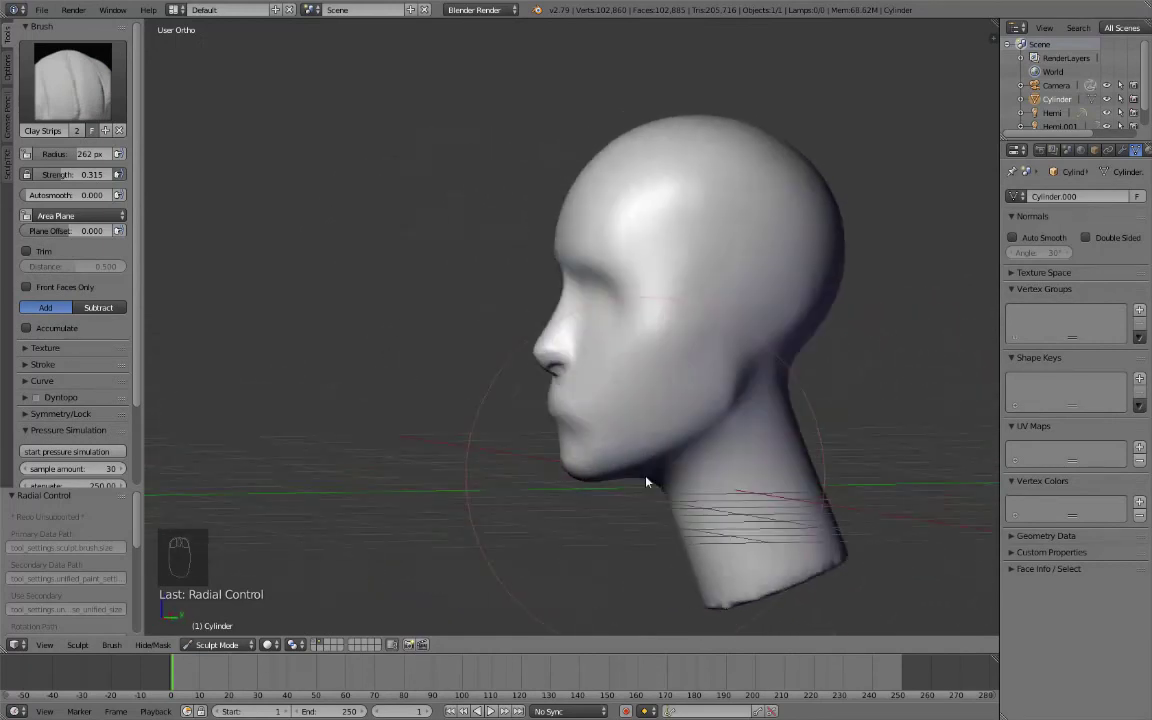
left_click_drag(646, 477, 600, 475)
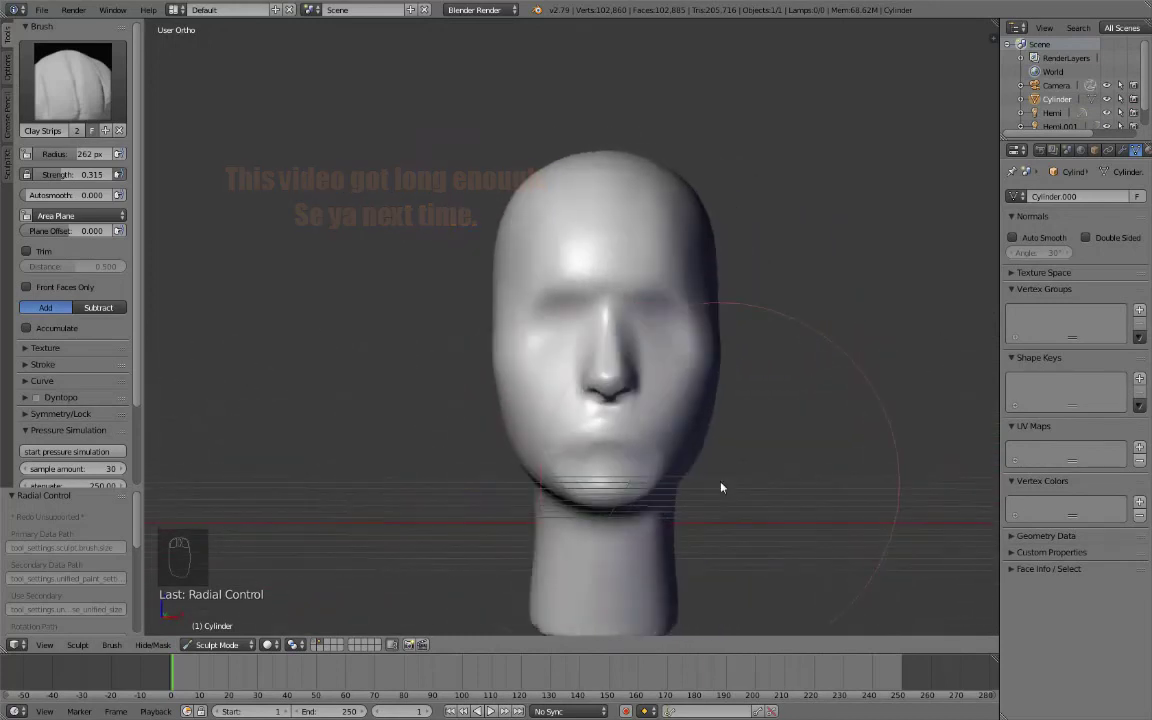